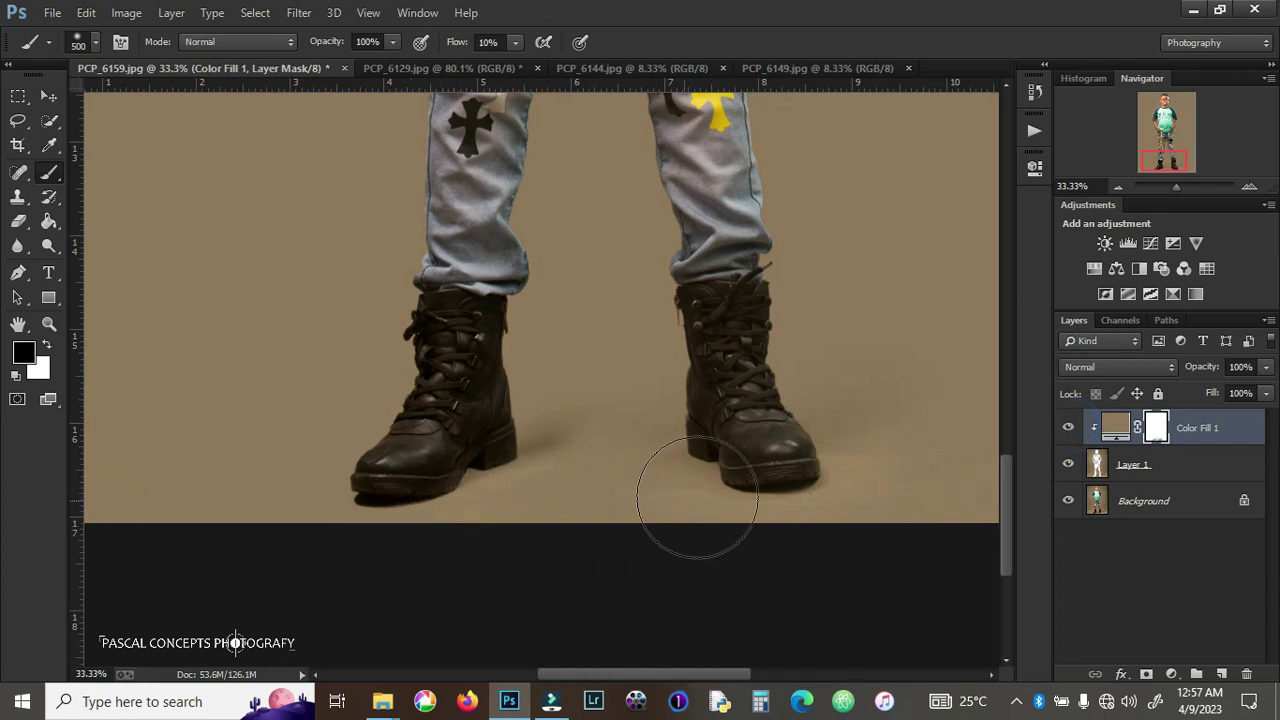
- Paint soft black into the Color Fill 1 mask beneath the boots to reveal their shadows
left_click(232, 632)
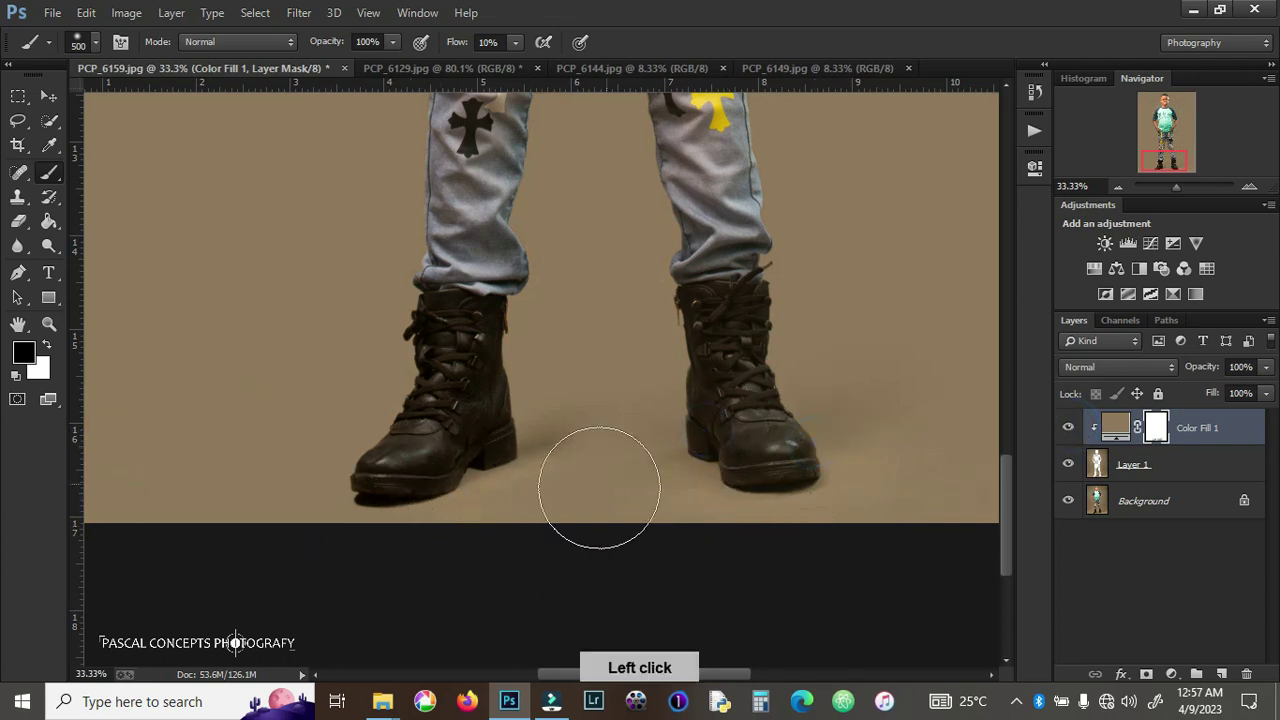